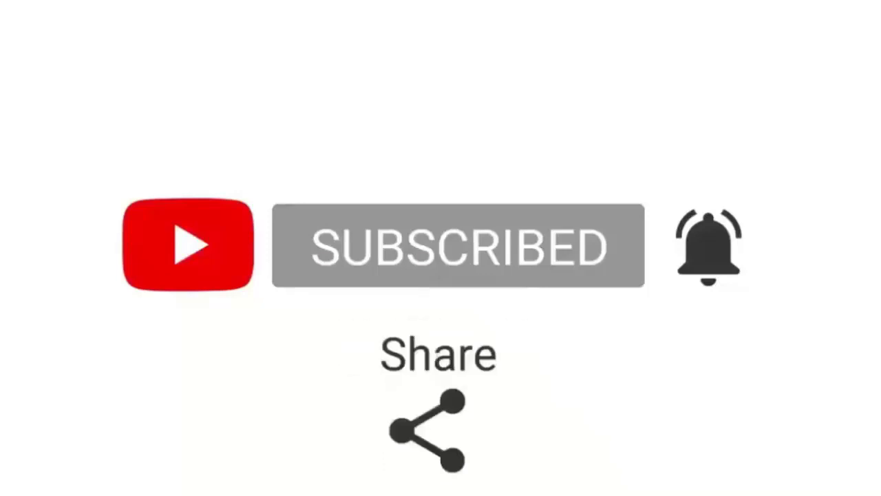
# Step: Draw the tall stand leg line in the Front viewport and round its top and bottom hooks with Fillet
pyautogui.click(526, 176)
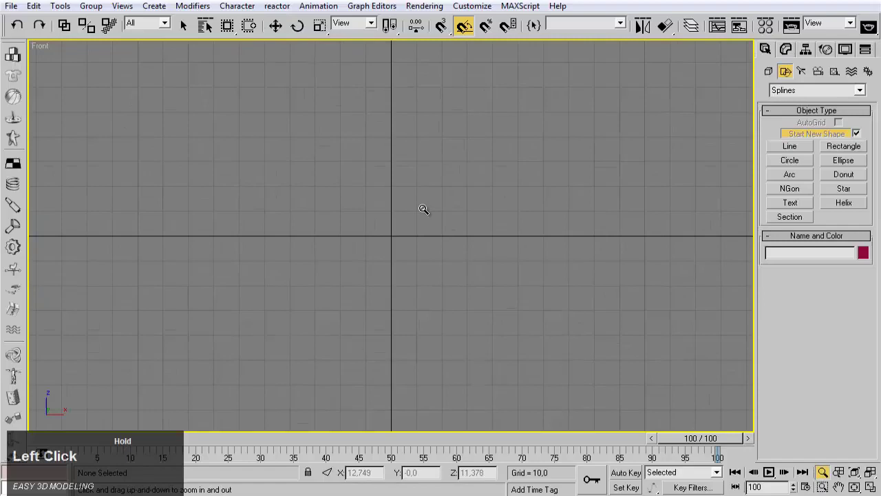
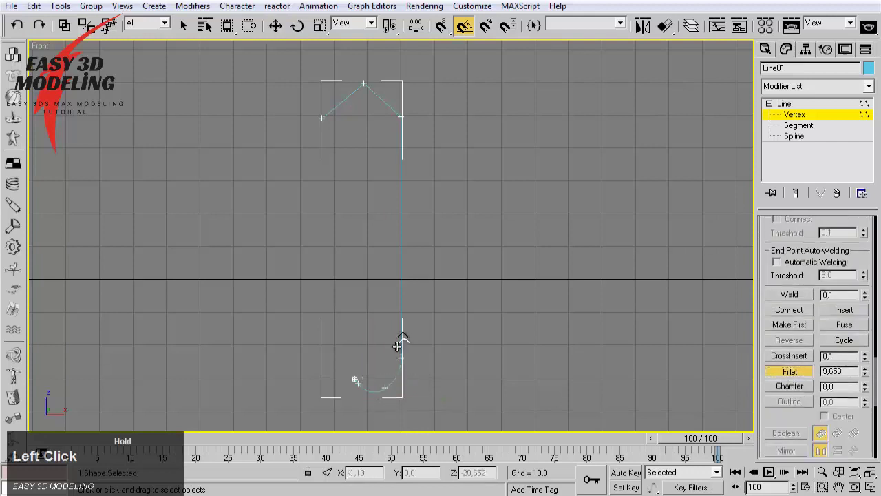
pyautogui.press('ctrl+z')
pyautogui.click(279, 23)
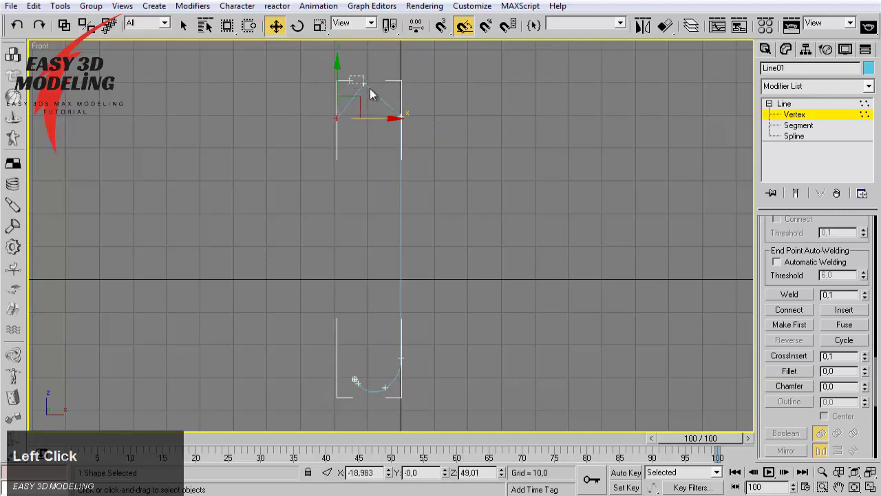
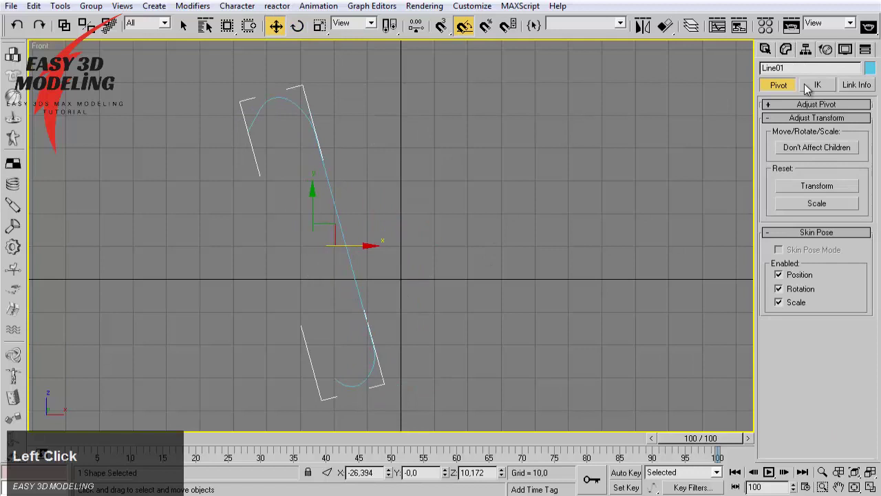
# Step: Tilt the leg, adjust its pivot in the Hierarchy panel and rotate-clone it into four legs
pyautogui.click(404, 214)
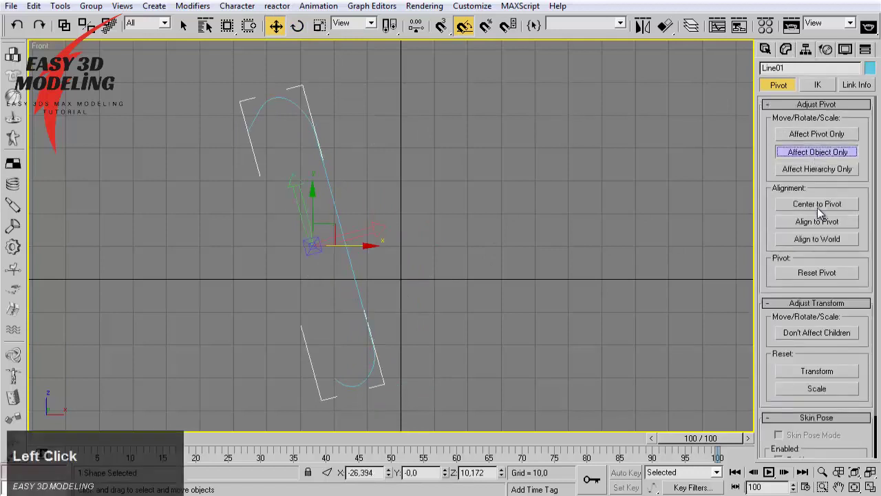
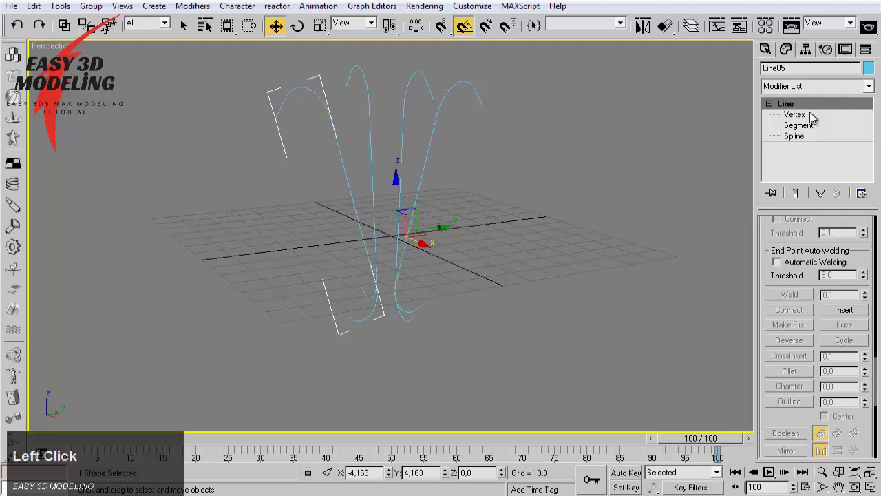
# Step: Enable the legs in renderer and viewport as round tubes and select all the legs
pyautogui.press('4')
pyautogui.press('Return')
pyautogui.click(750, 403)
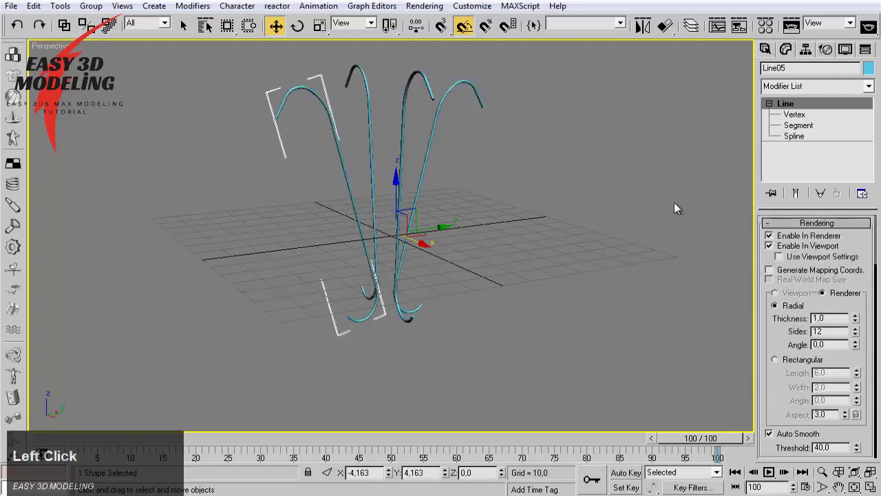
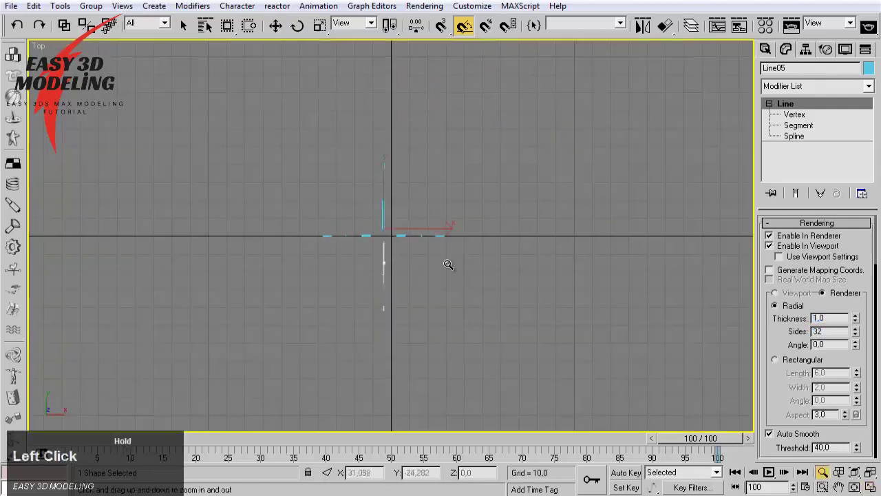
pyautogui.press('w')
pyautogui.click(411, 180)
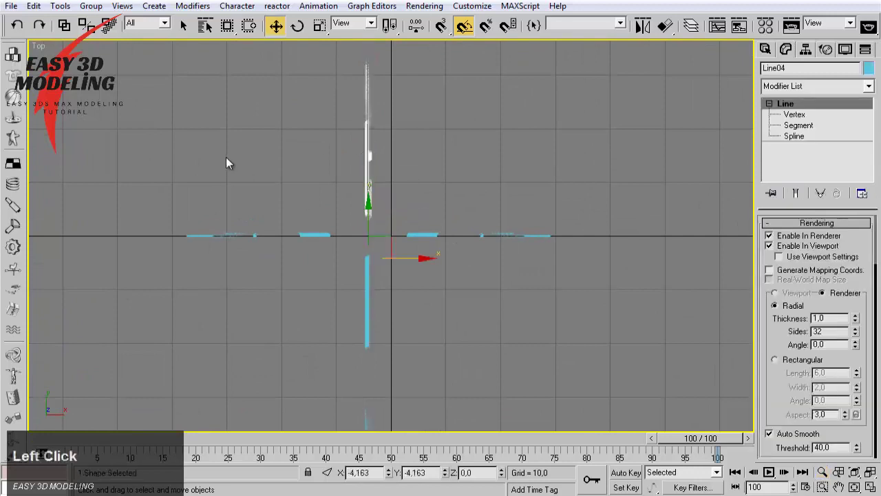
pyautogui.click(454, 306)
# Step: Add lower and upper Circle hoops at the legs' heights, widening the upper ring to Radius 12.2
pyautogui.click(410, 233)
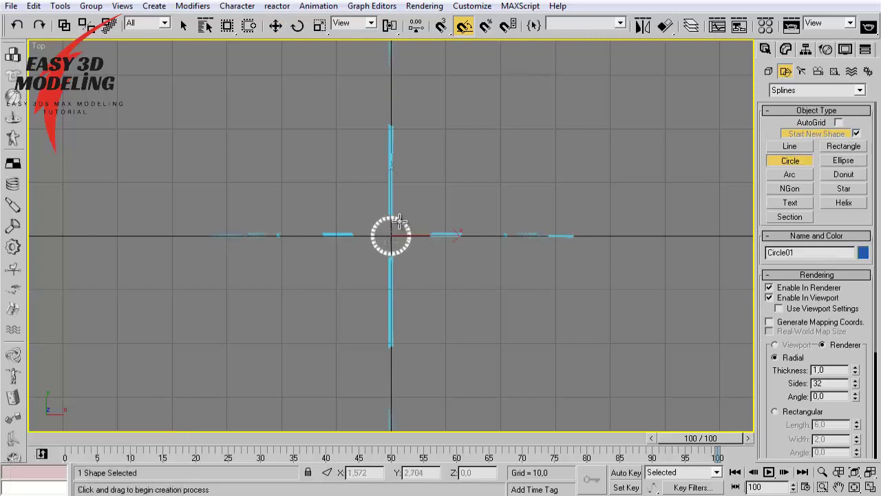
pyautogui.click(442, 248)
pyautogui.press('ctrl+z')
pyautogui.rightClick(444, 255)
pyautogui.click(332, 169)
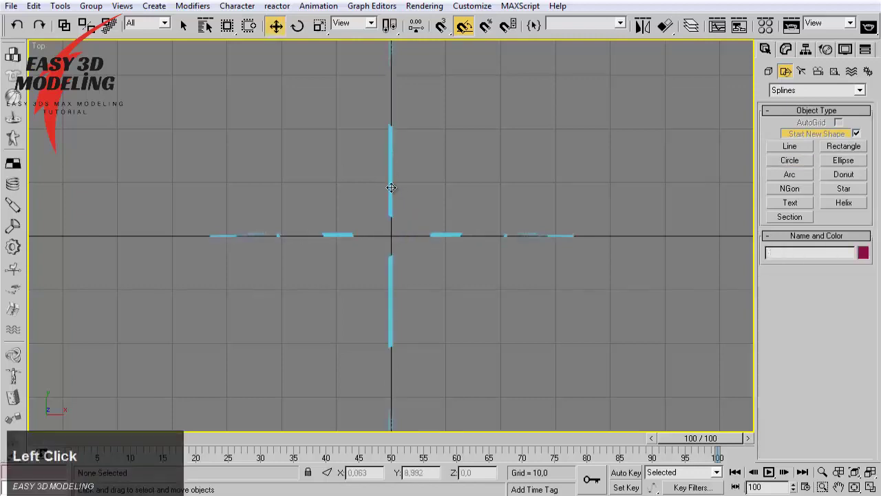
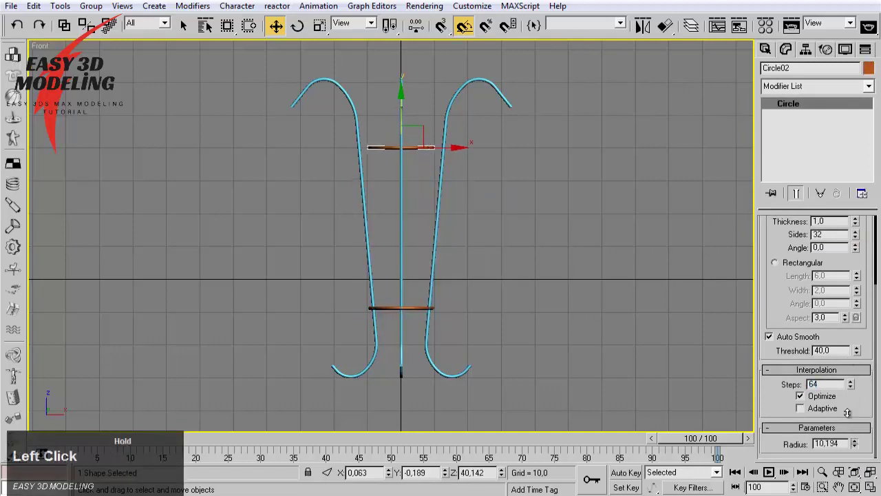
pyautogui.press('ctrl+z')
pyautogui.click(424, 317)
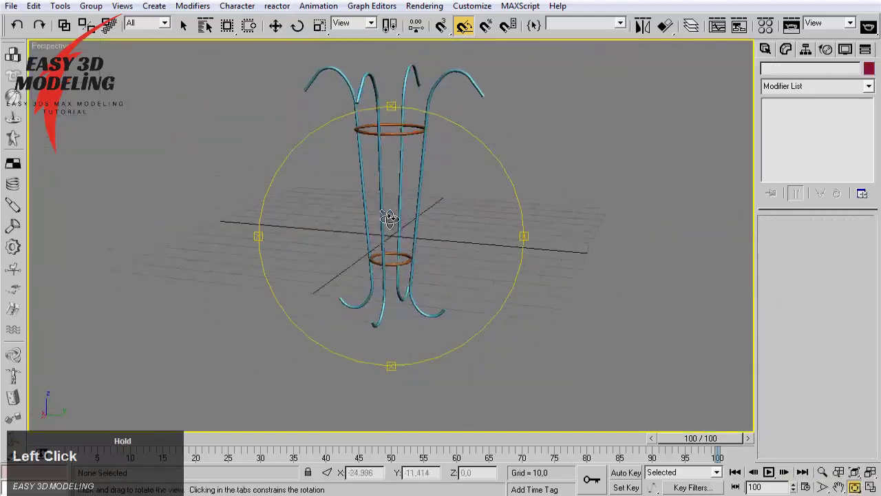
# Step: Give all six stand shapes a dark blue object colour, then deselect the stand
pyautogui.click(265, 91)
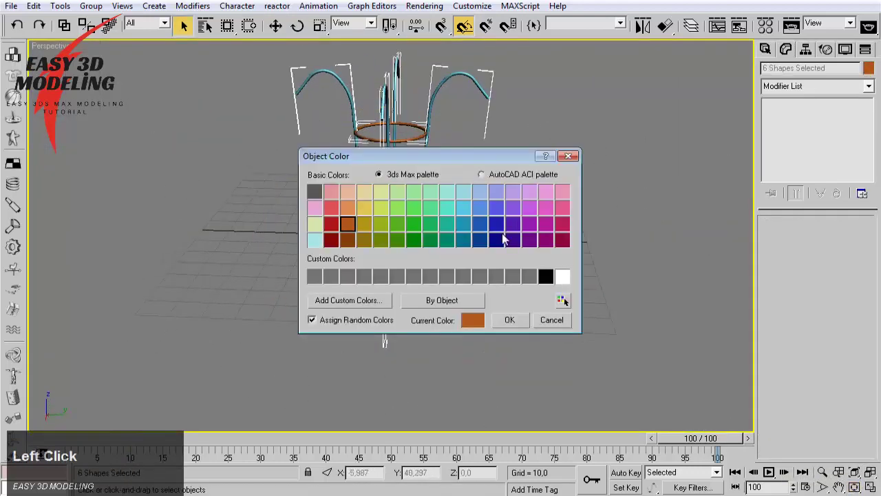
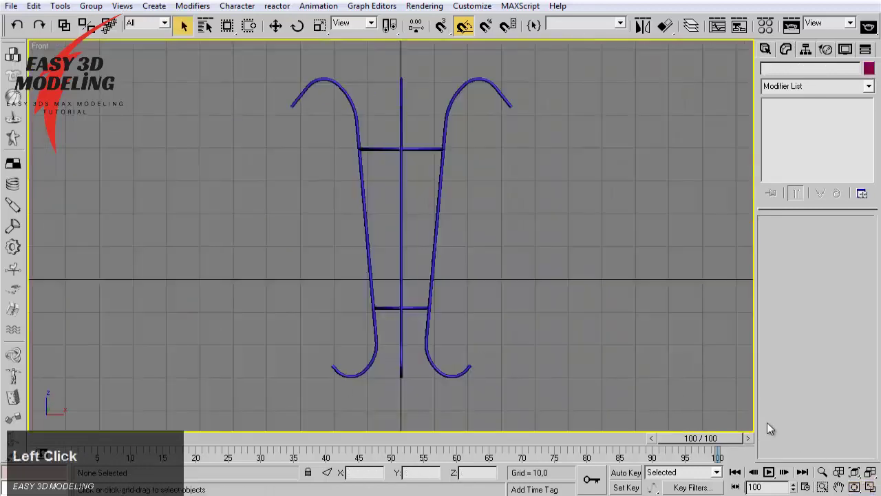
pyautogui.press('w')
pyautogui.click(453, 320)
# Step: Unhide the Line02 pot profile curve and fillet its rim vertices into a rounded curl
pyautogui.rightClick(441, 231)
pyautogui.click(480, 171)
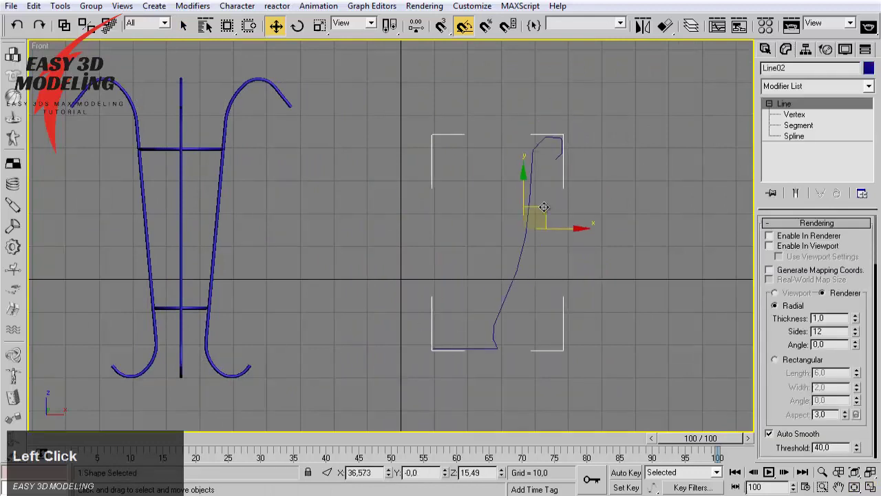
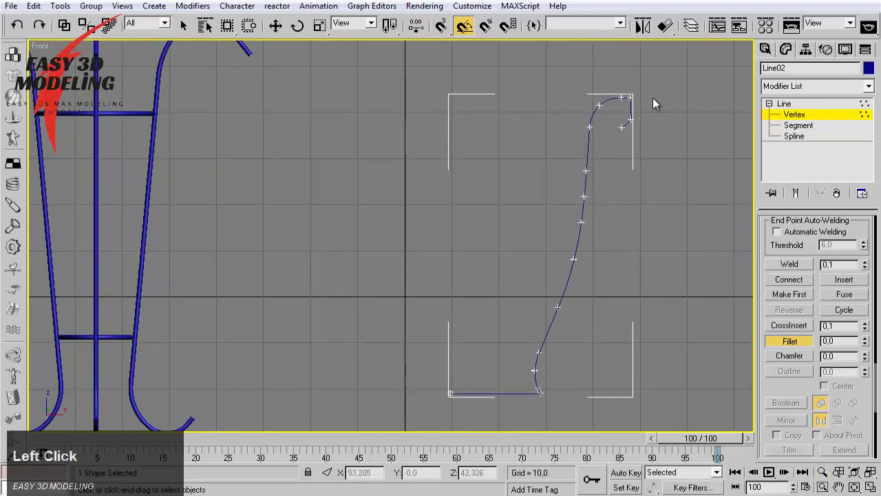
pyautogui.click(637, 115)
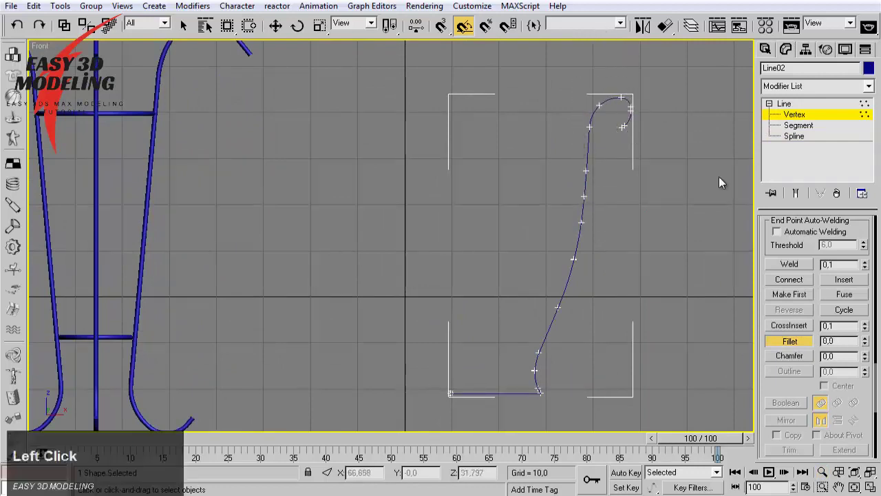
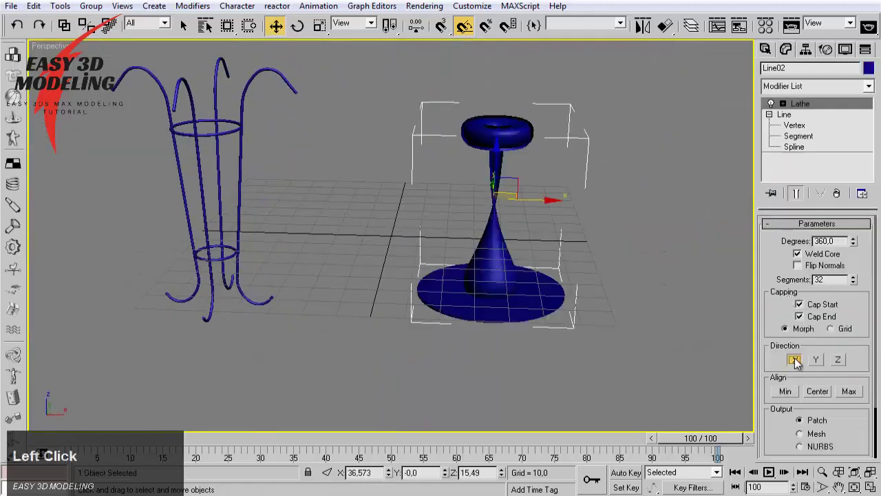
# Step: Lathe Line02 into a solid pot, fixing Direction and Align Min so it revolves correctly
pyautogui.click(848, 396)
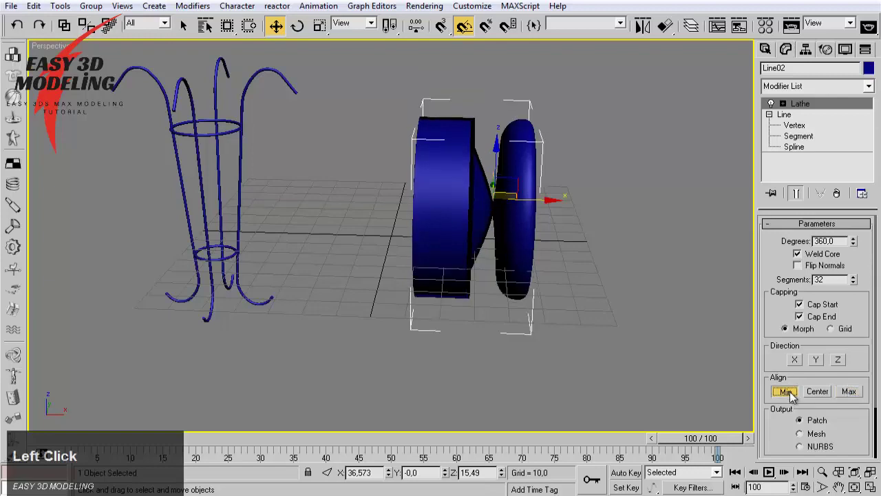
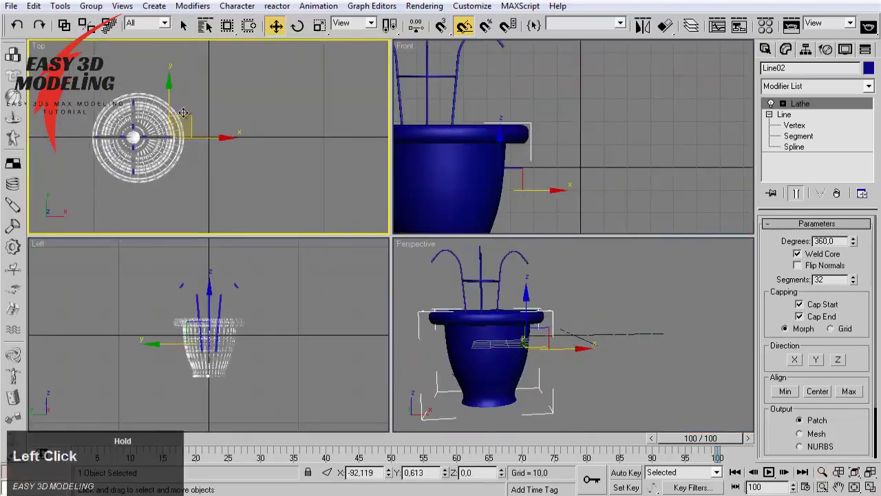
# Step: Move the pot into the stand's top ring in the enlarged perspective view and bring up Render Scene (V-Ray)
pyautogui.doubleClick(597, 169)
pyautogui.press('F3')
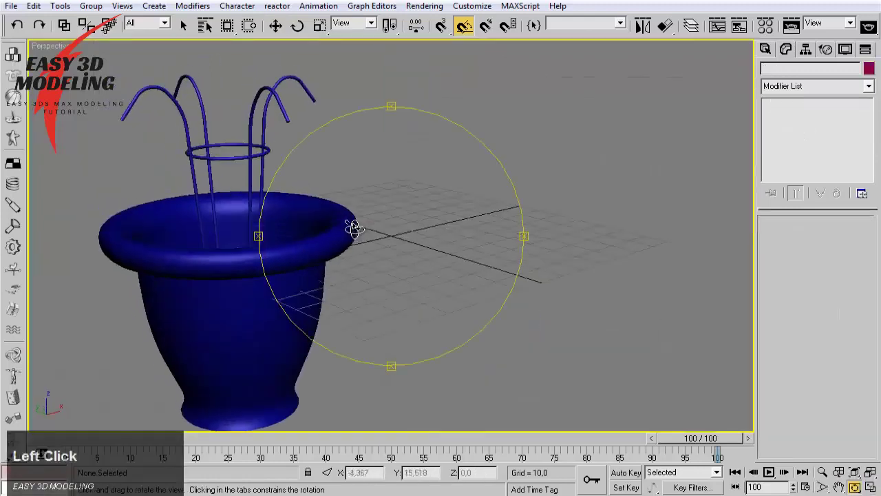
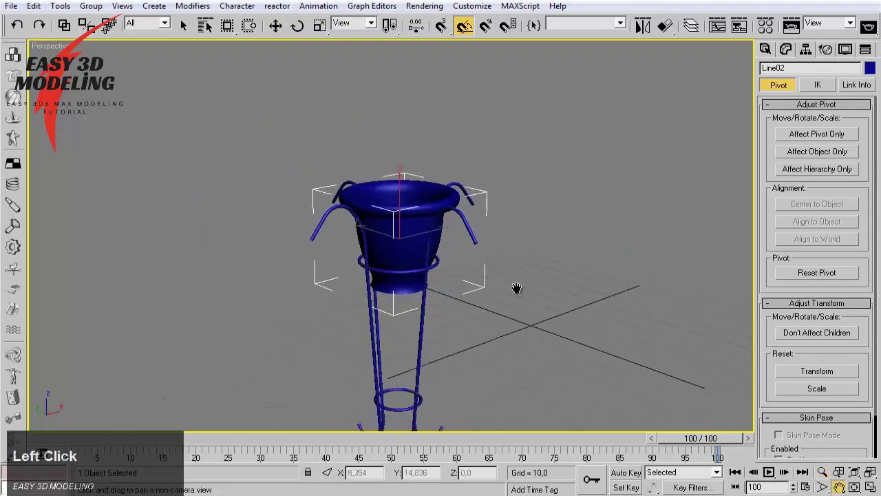
pyautogui.click(595, 328)
# Step: Render Camera01 with V-Ray, dismissing the warnings and uncovering the render preview
pyautogui.click(611, 50)
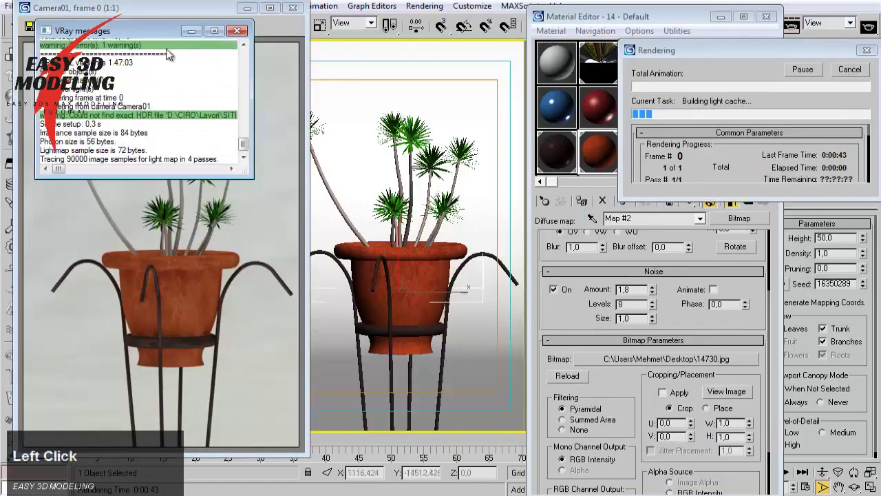
pyautogui.click(256, 189)
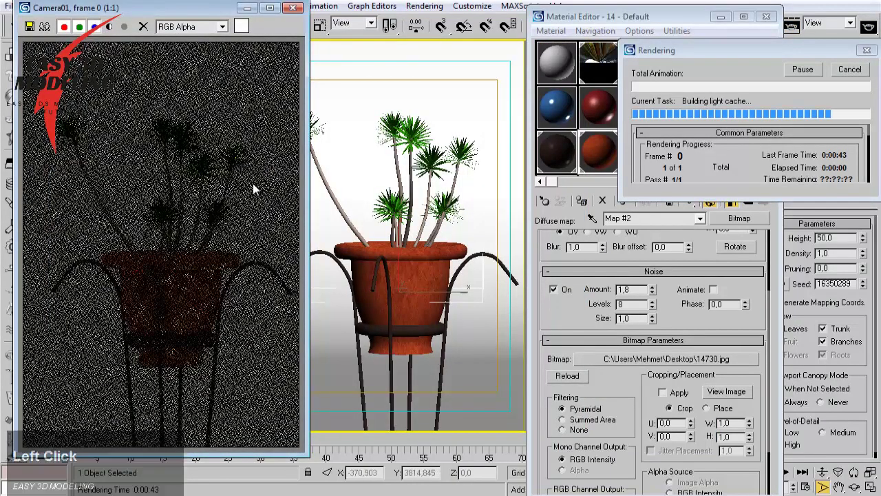
pyautogui.click(735, 67)
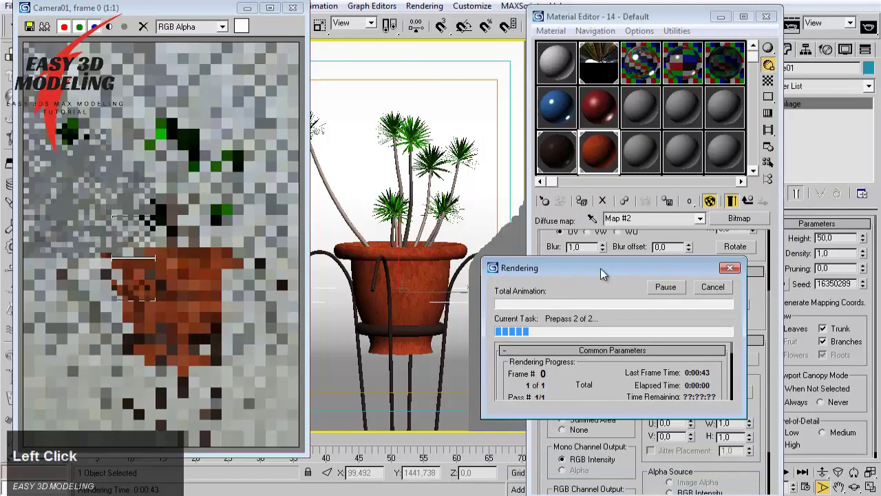